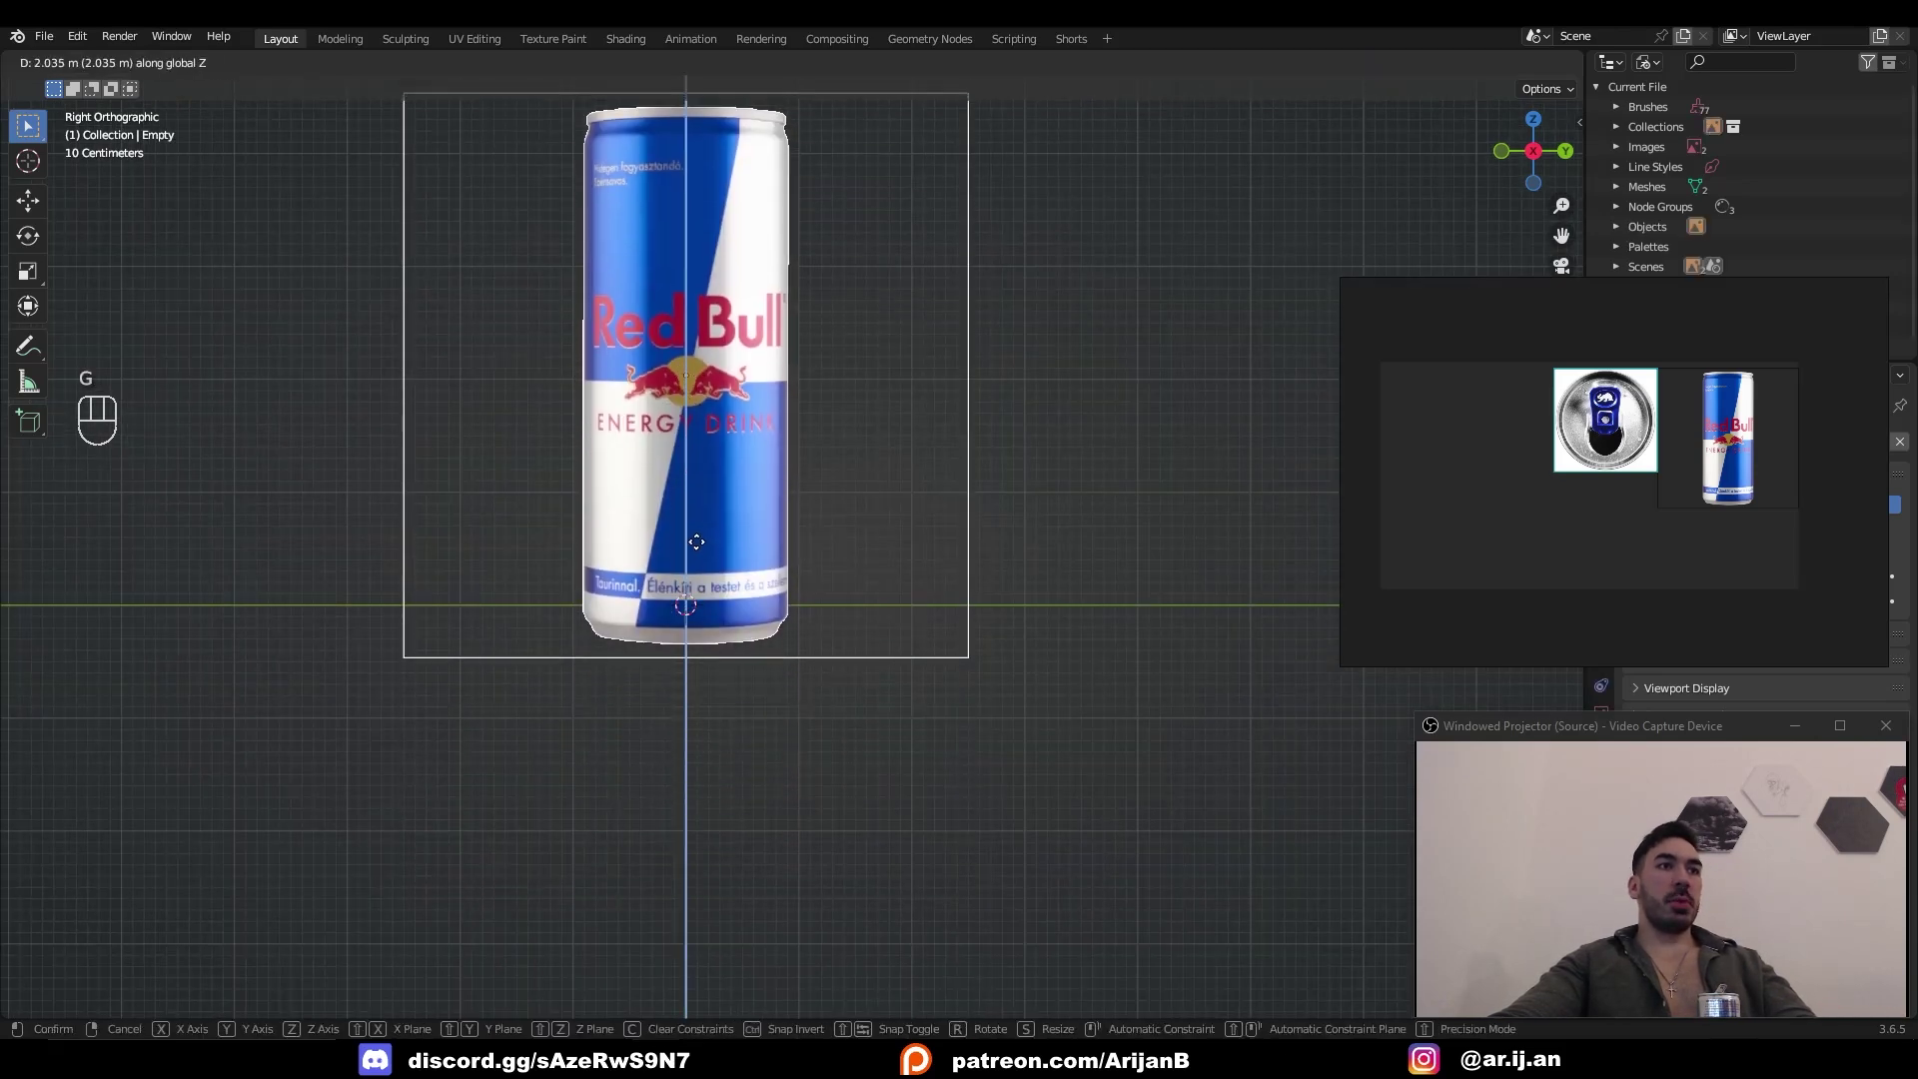
- Raise the reference image so the can base rests on the ground line
key(g)
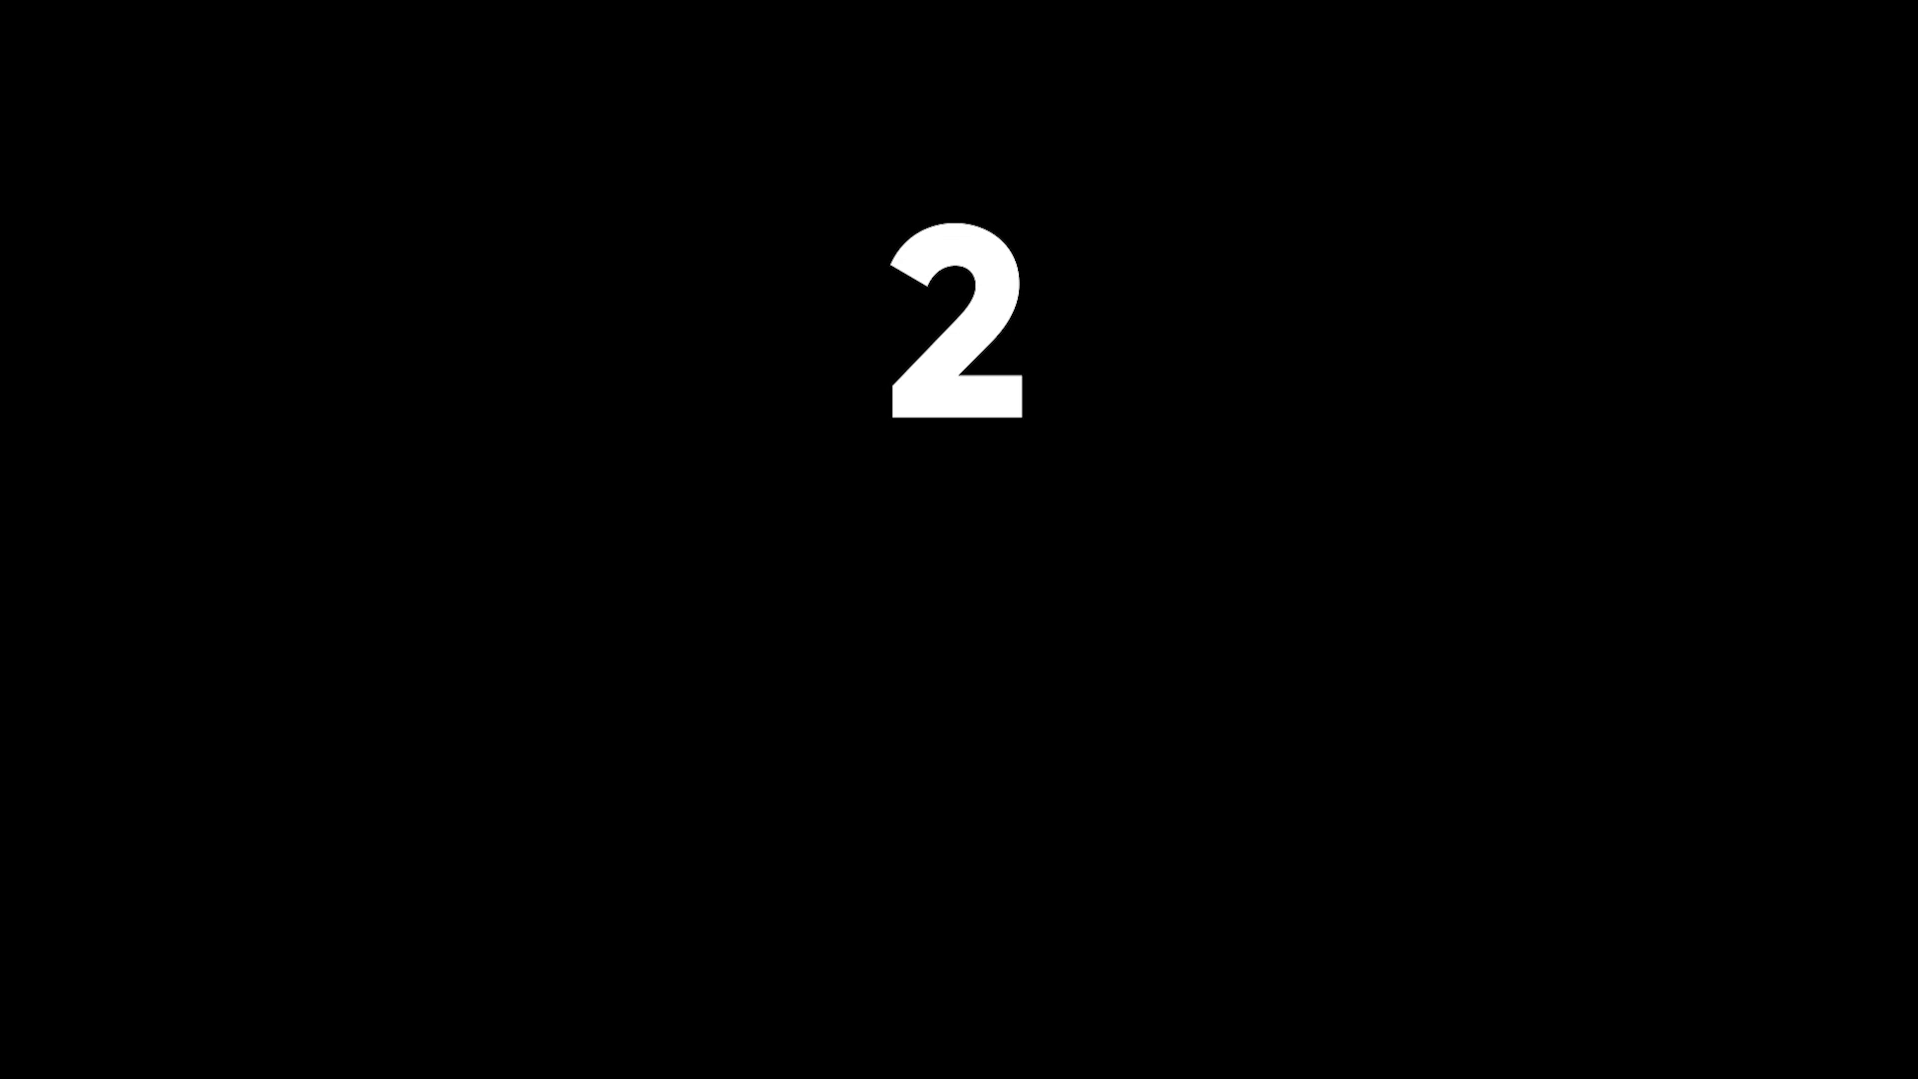
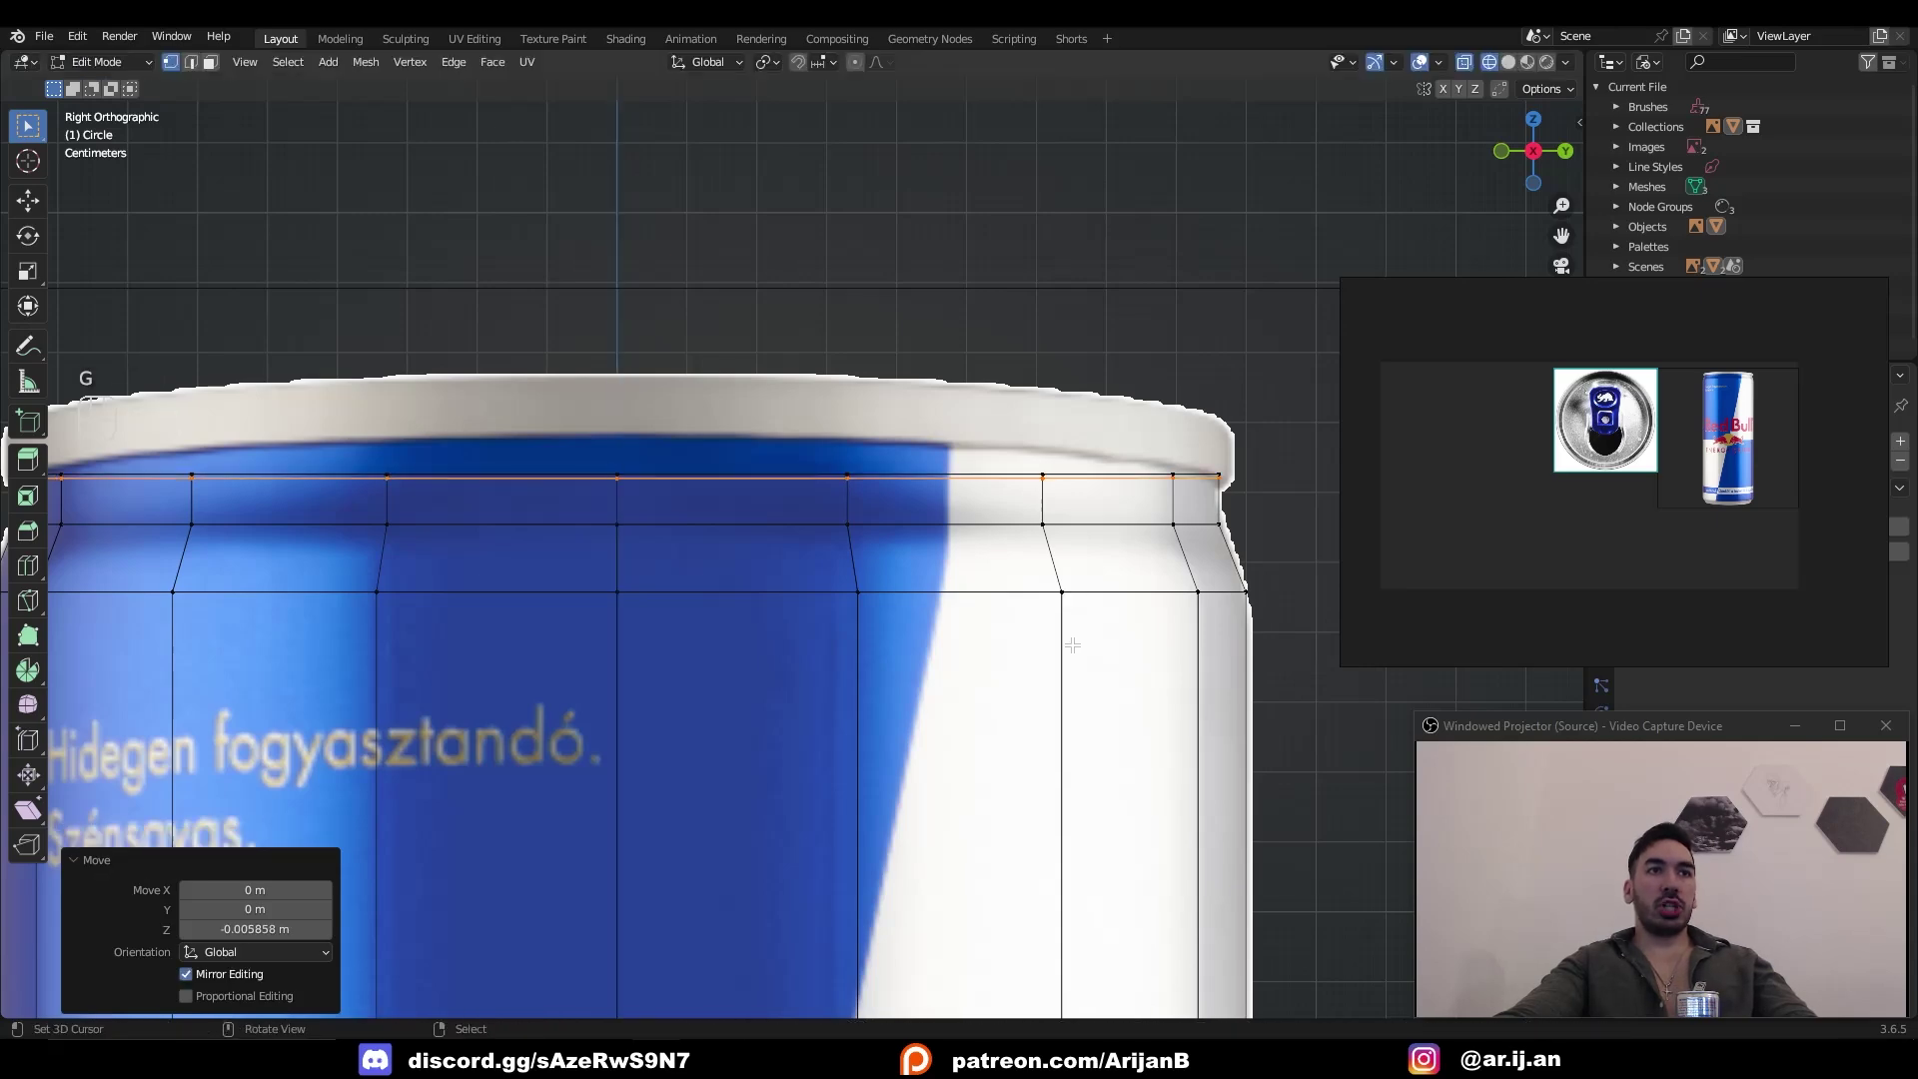
- Extrude and scale the can's top edge loop outward into a raised rim ring
key(e)
key(s)
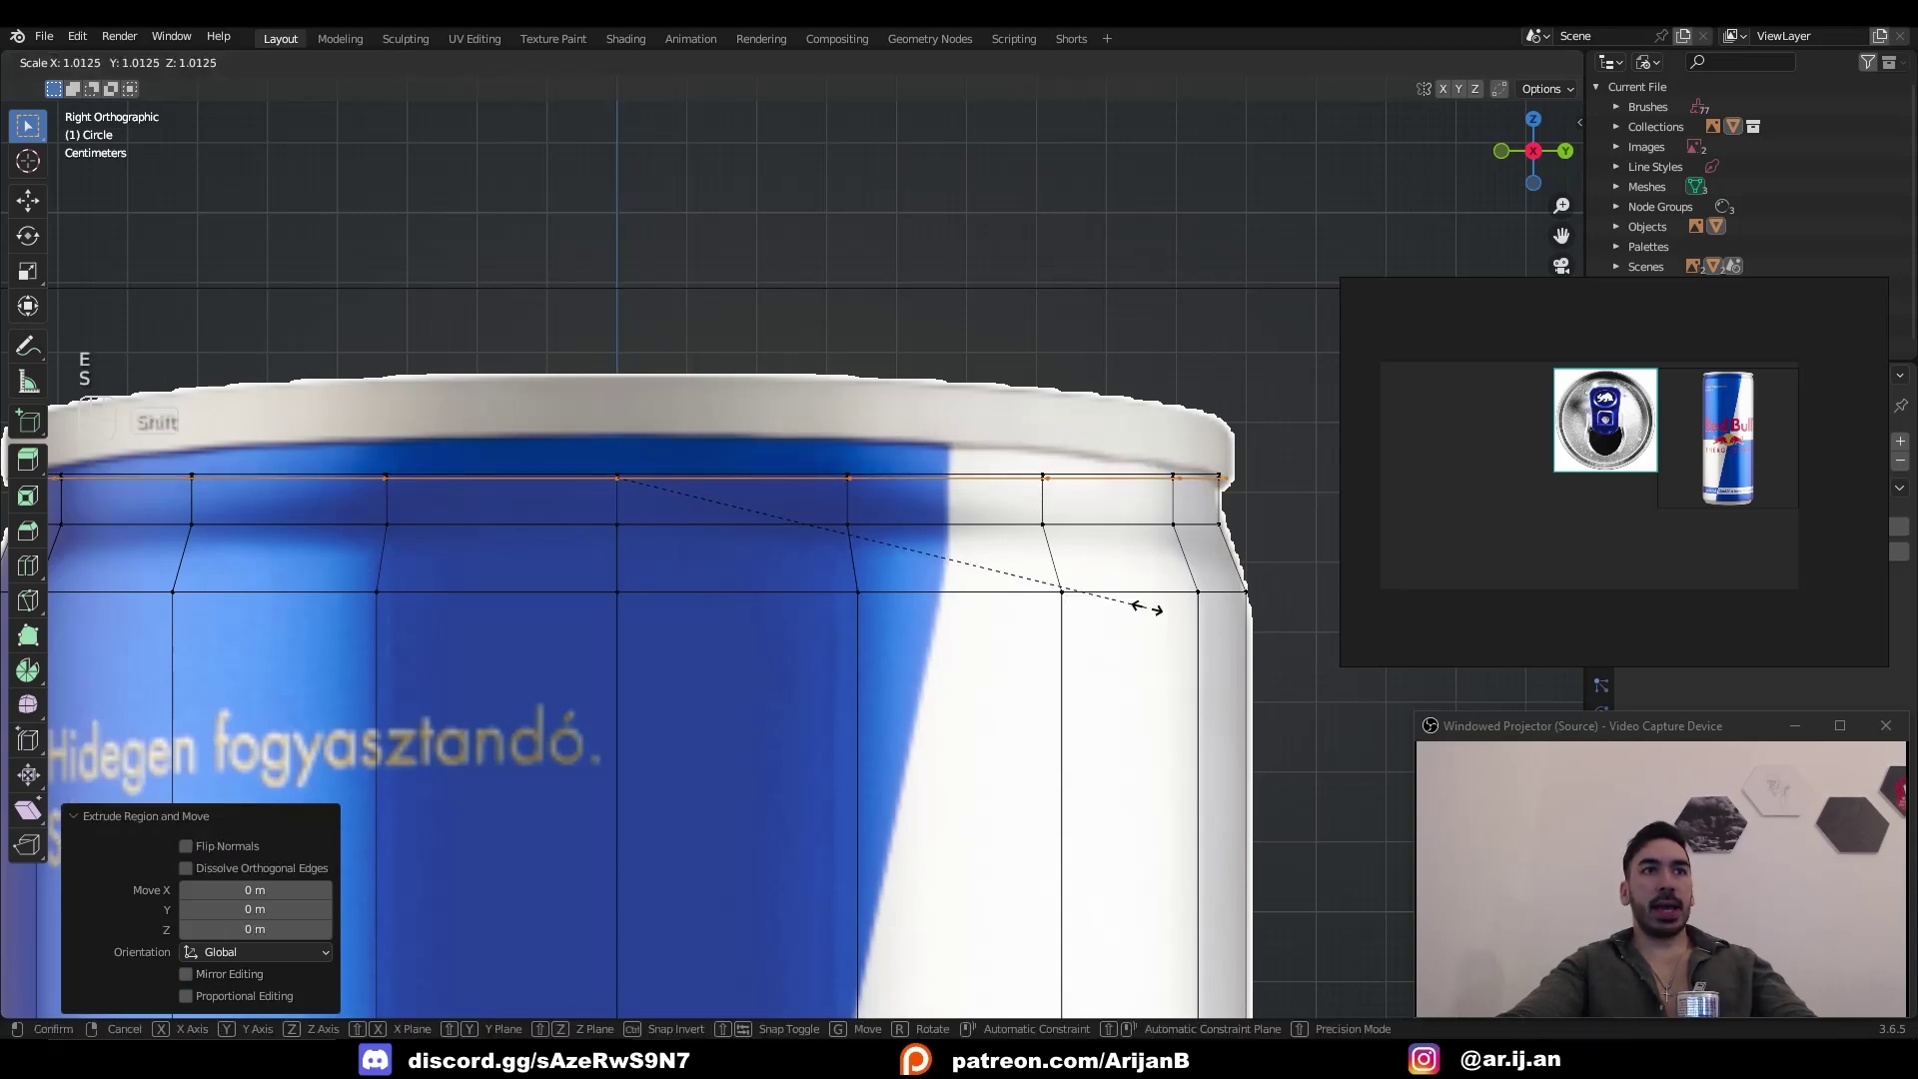
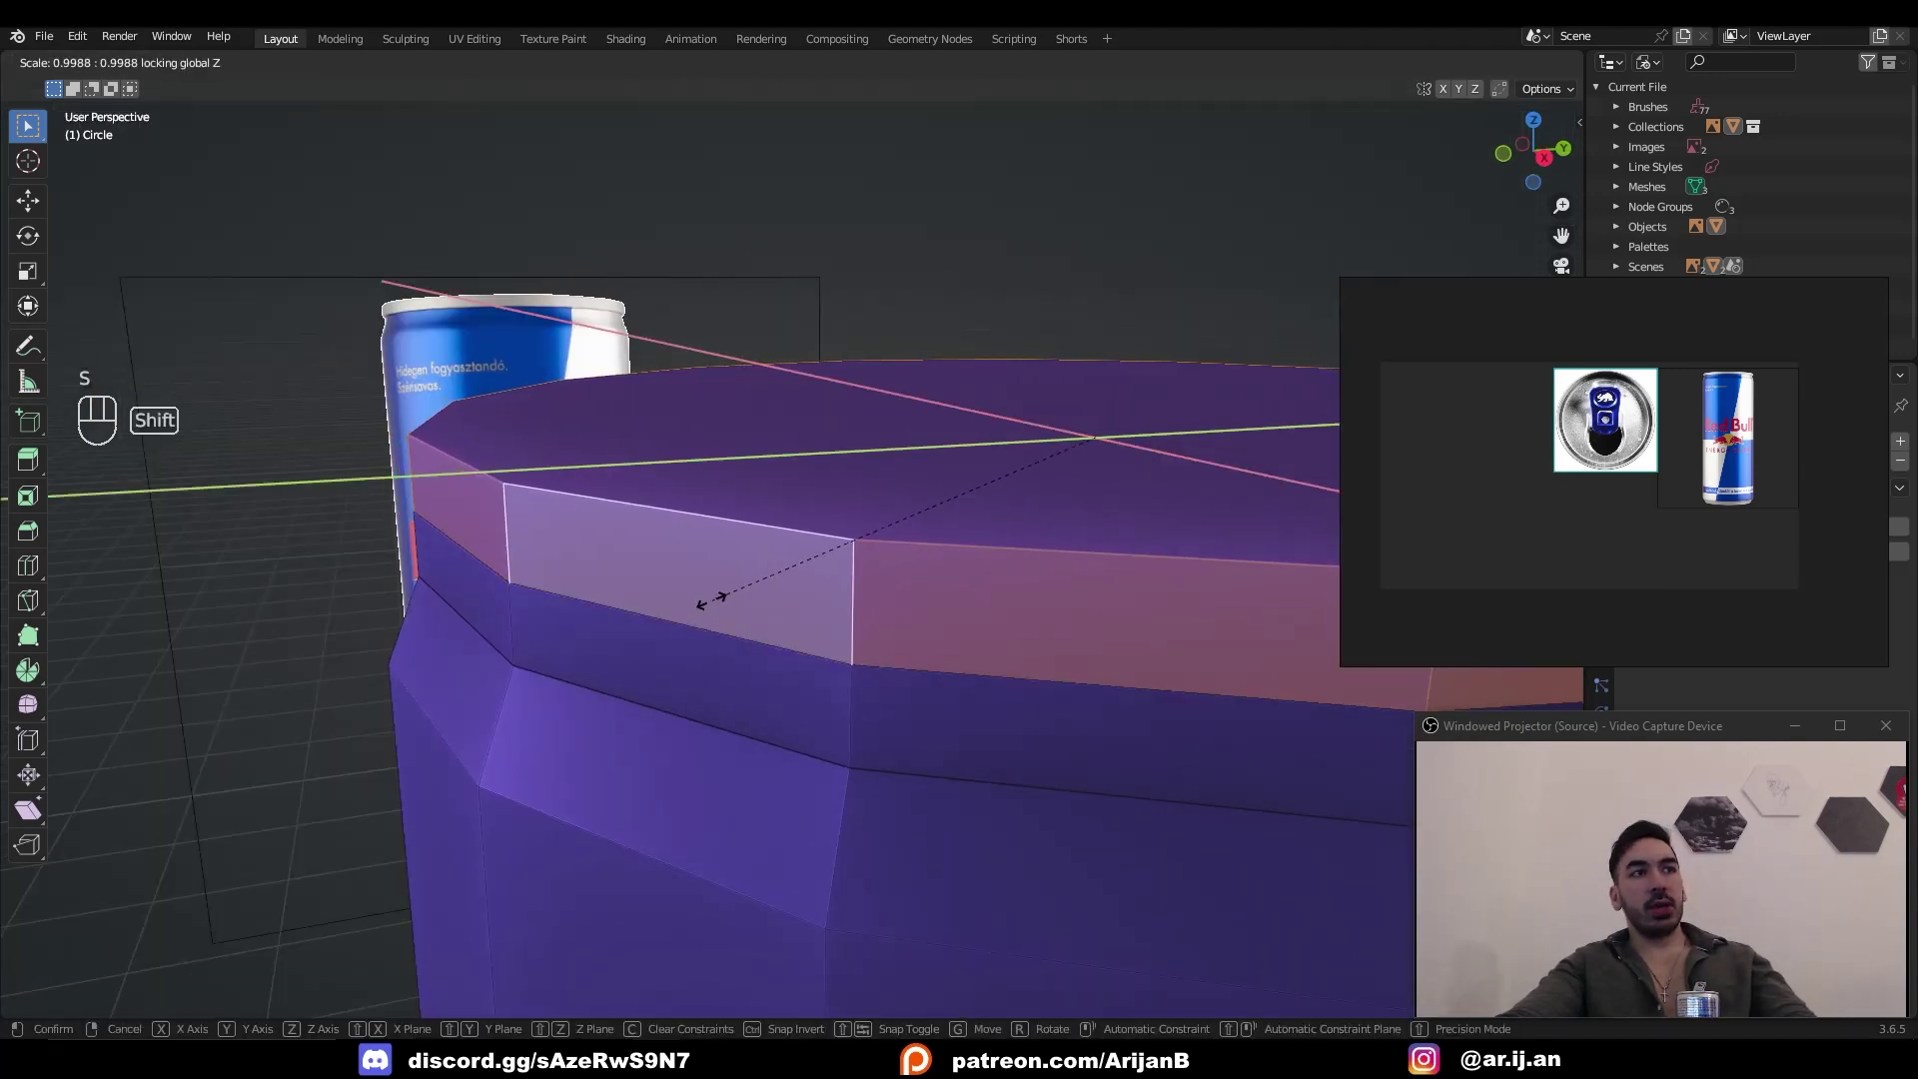
drag(640, 604, 725, 592)
key(z)
key(z)
key(g)
key(x)
- Inset the can's top face and extrude it down into a recessed lid inside the rim
key(i)
click(1099, 671)
key(s)
key(e)
key(ctrl+z)
key(g)
key(e)
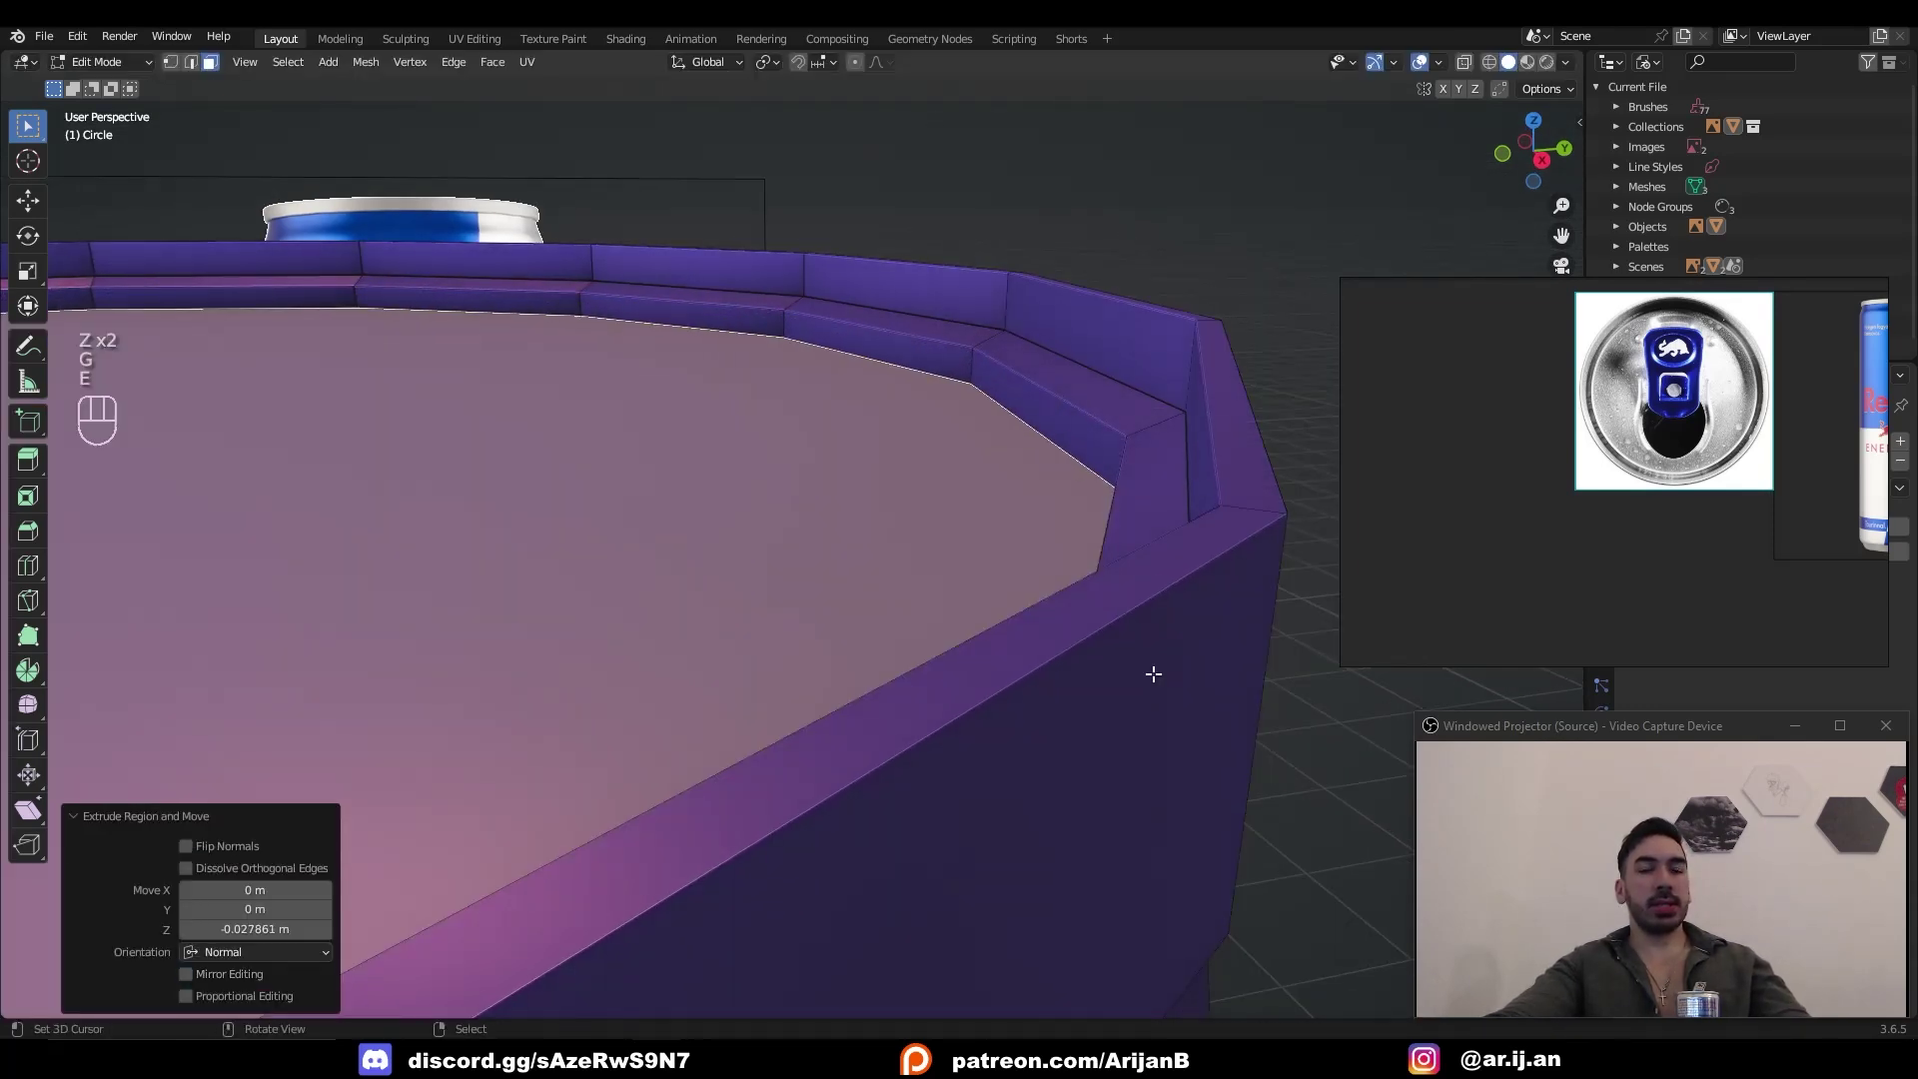
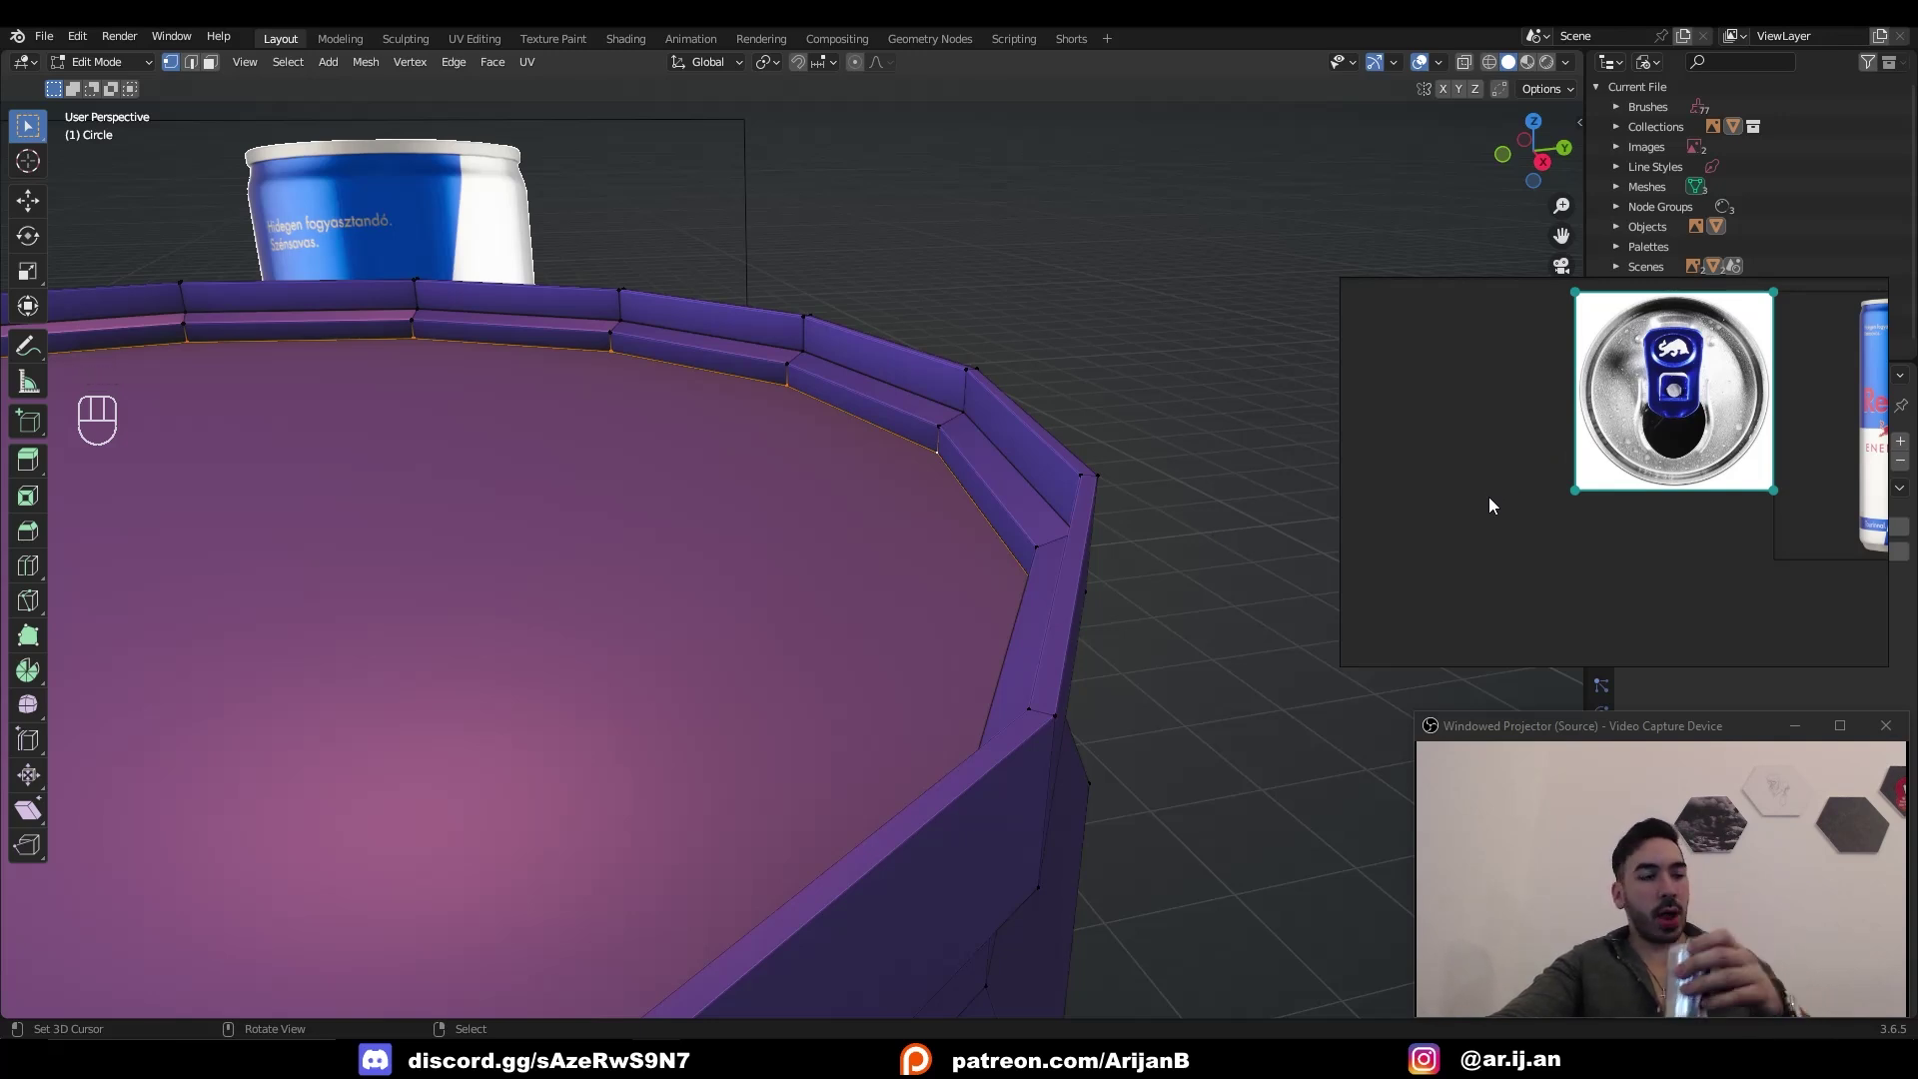
key(shift+s)
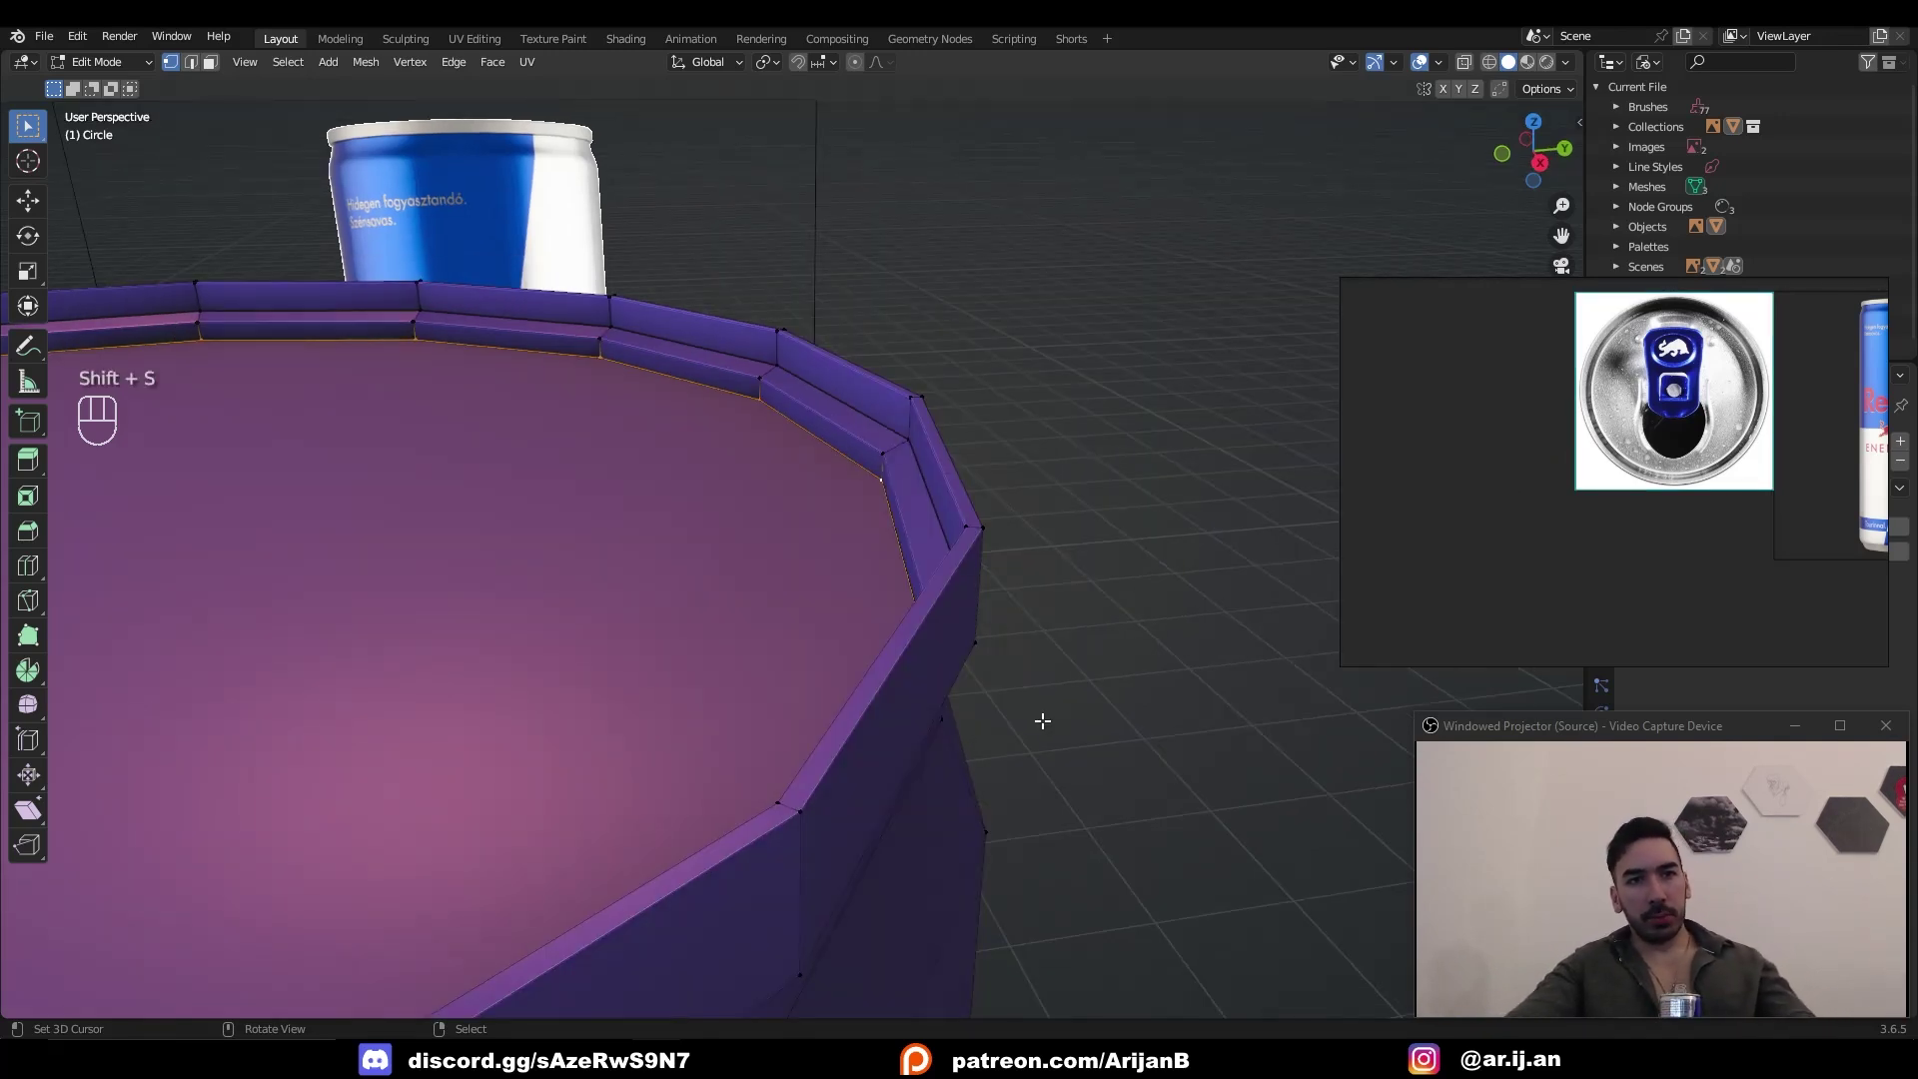
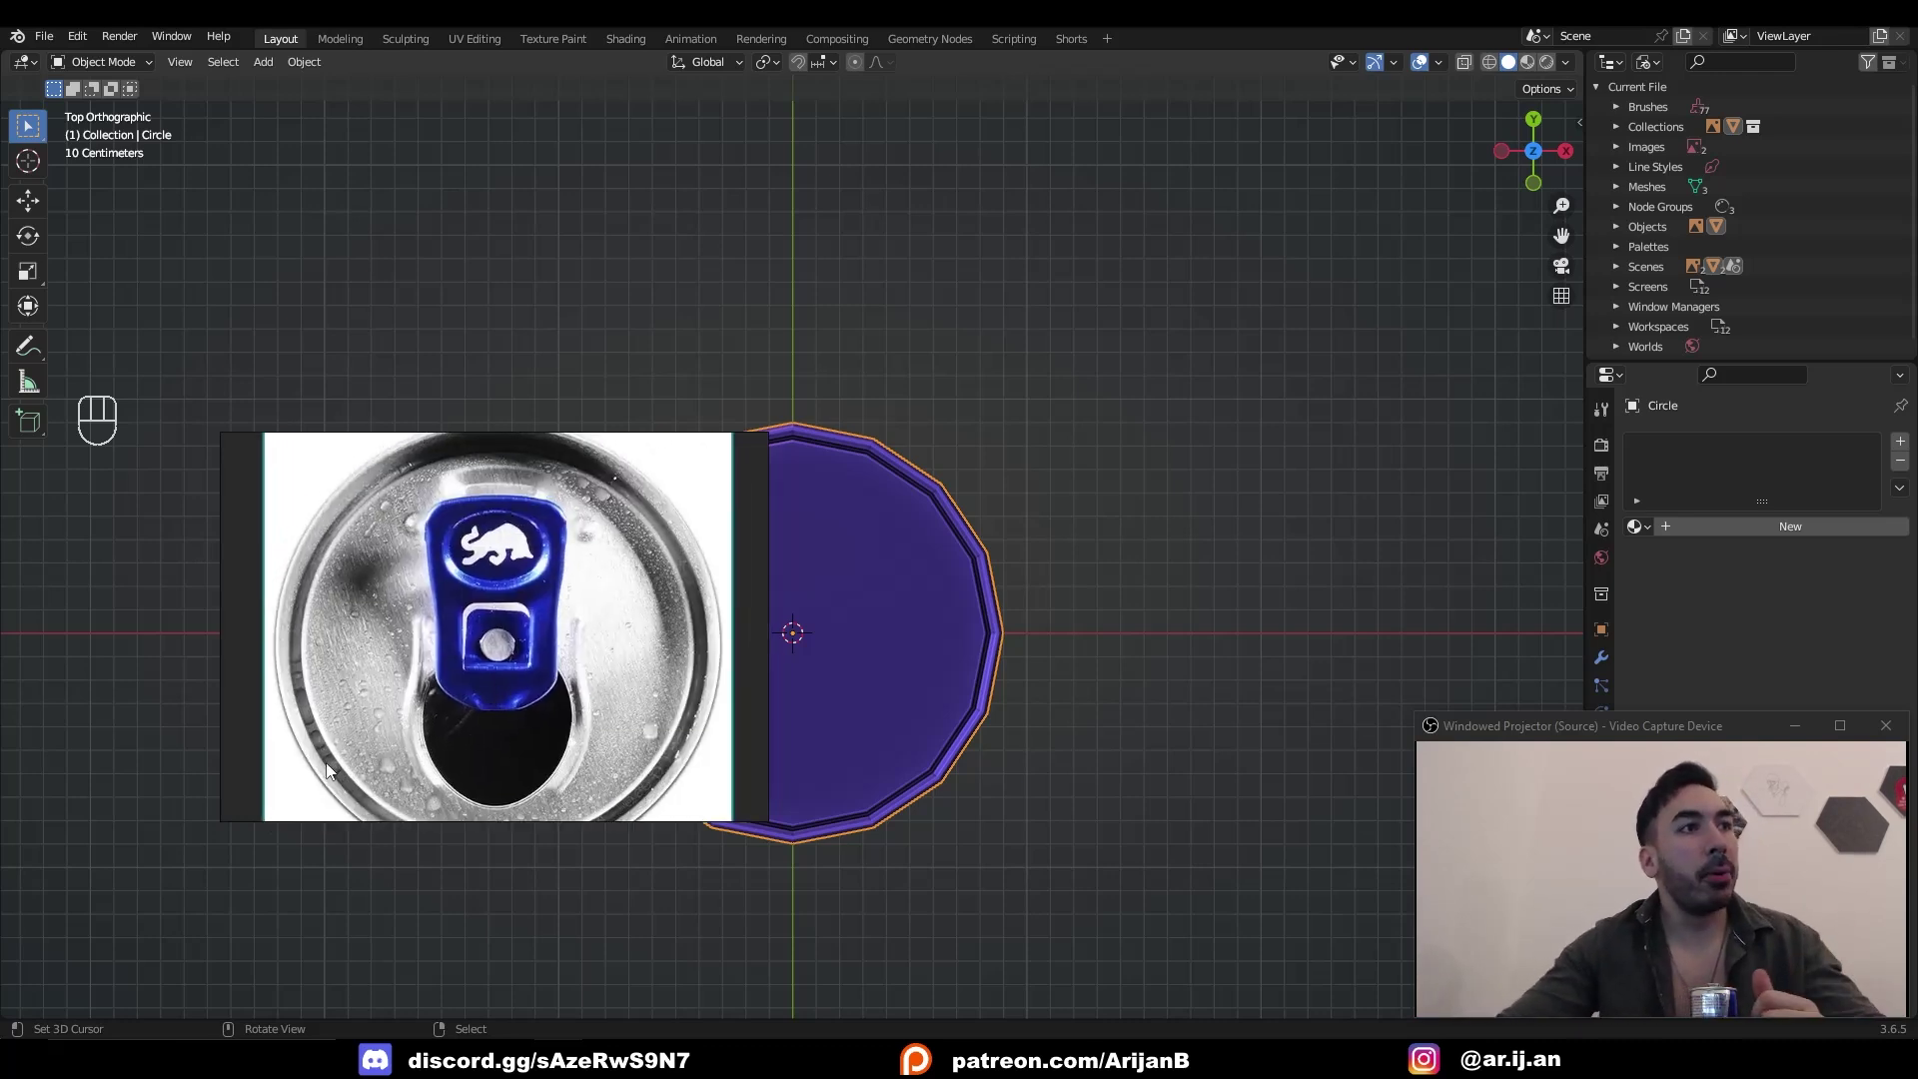
- Move the lid reference image sideways to sit beside the can
key(s)
key(g)
key(g)
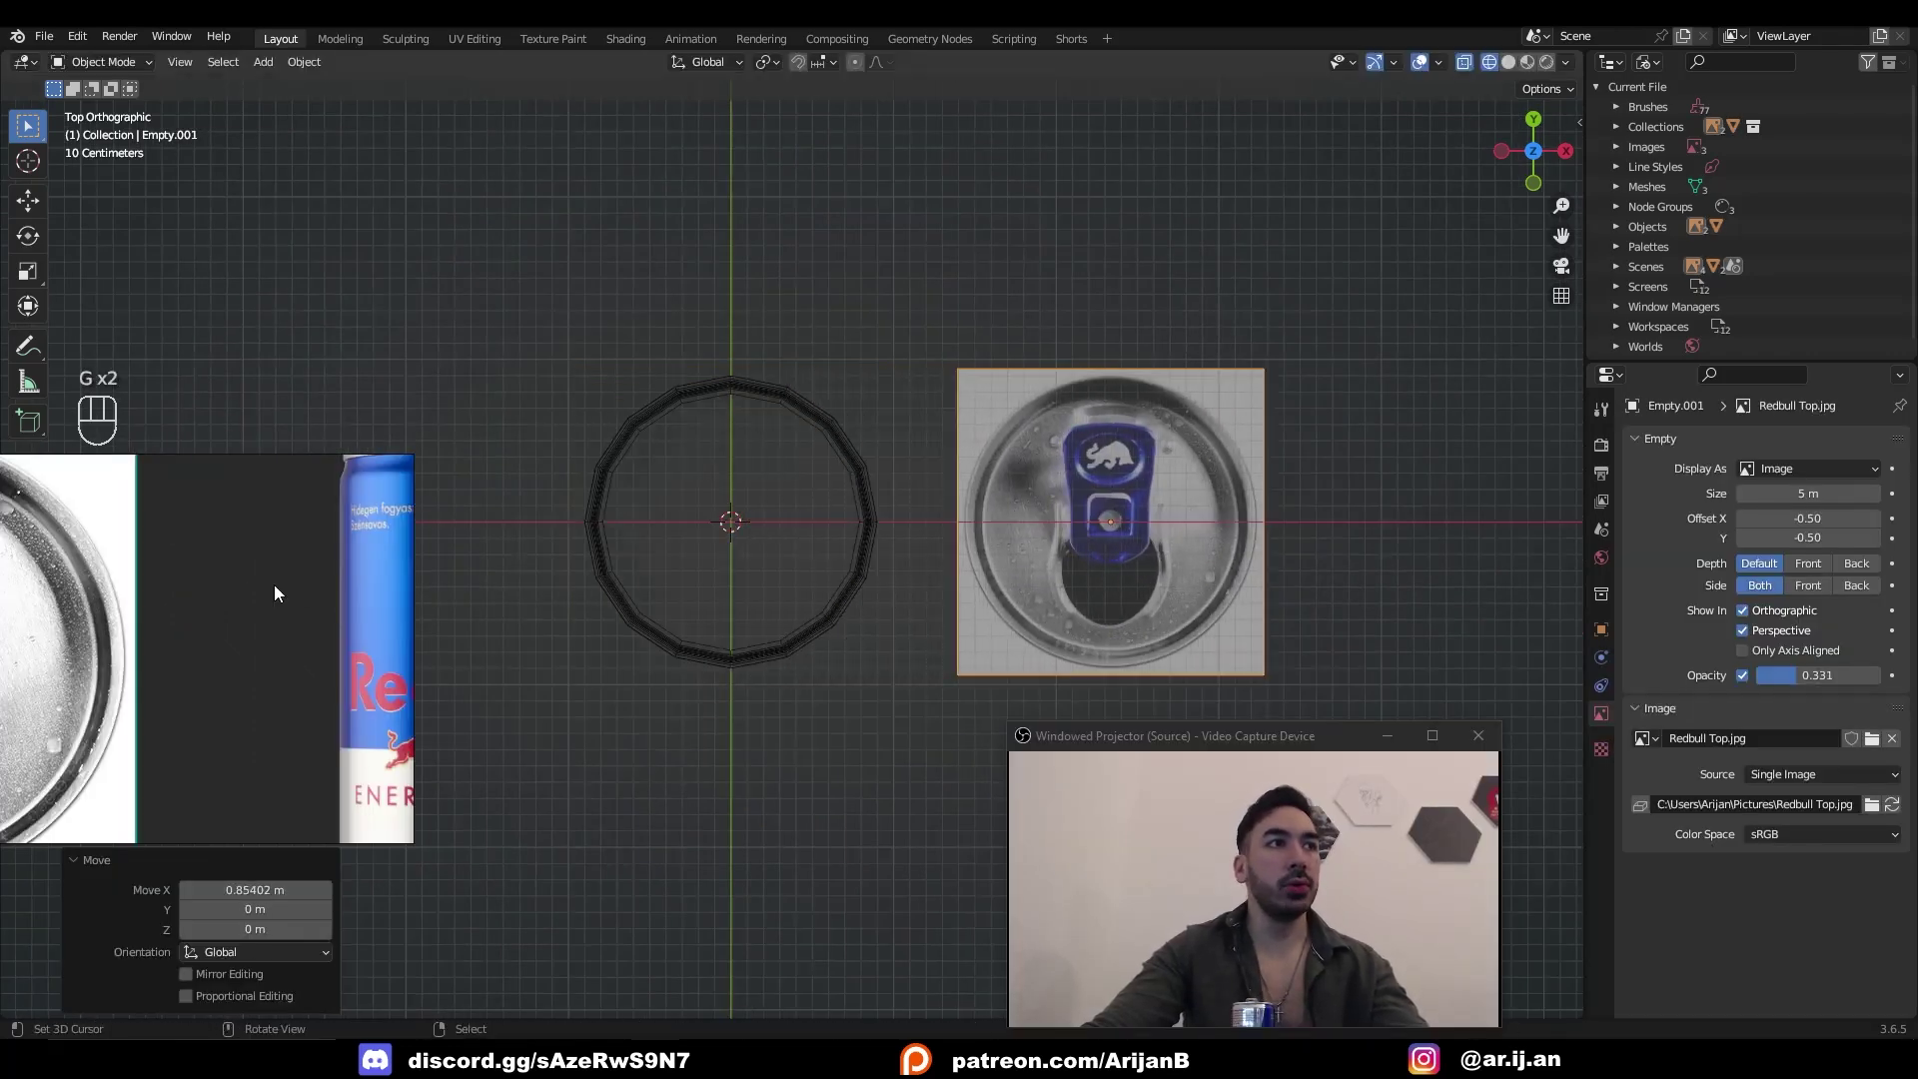
- Add a plane over the reference, loop-cut it and shape its vertices to the pull-tab outline
key(shift+a)
key(Tab)
key(s)
key(1)
key(s)
key(g)
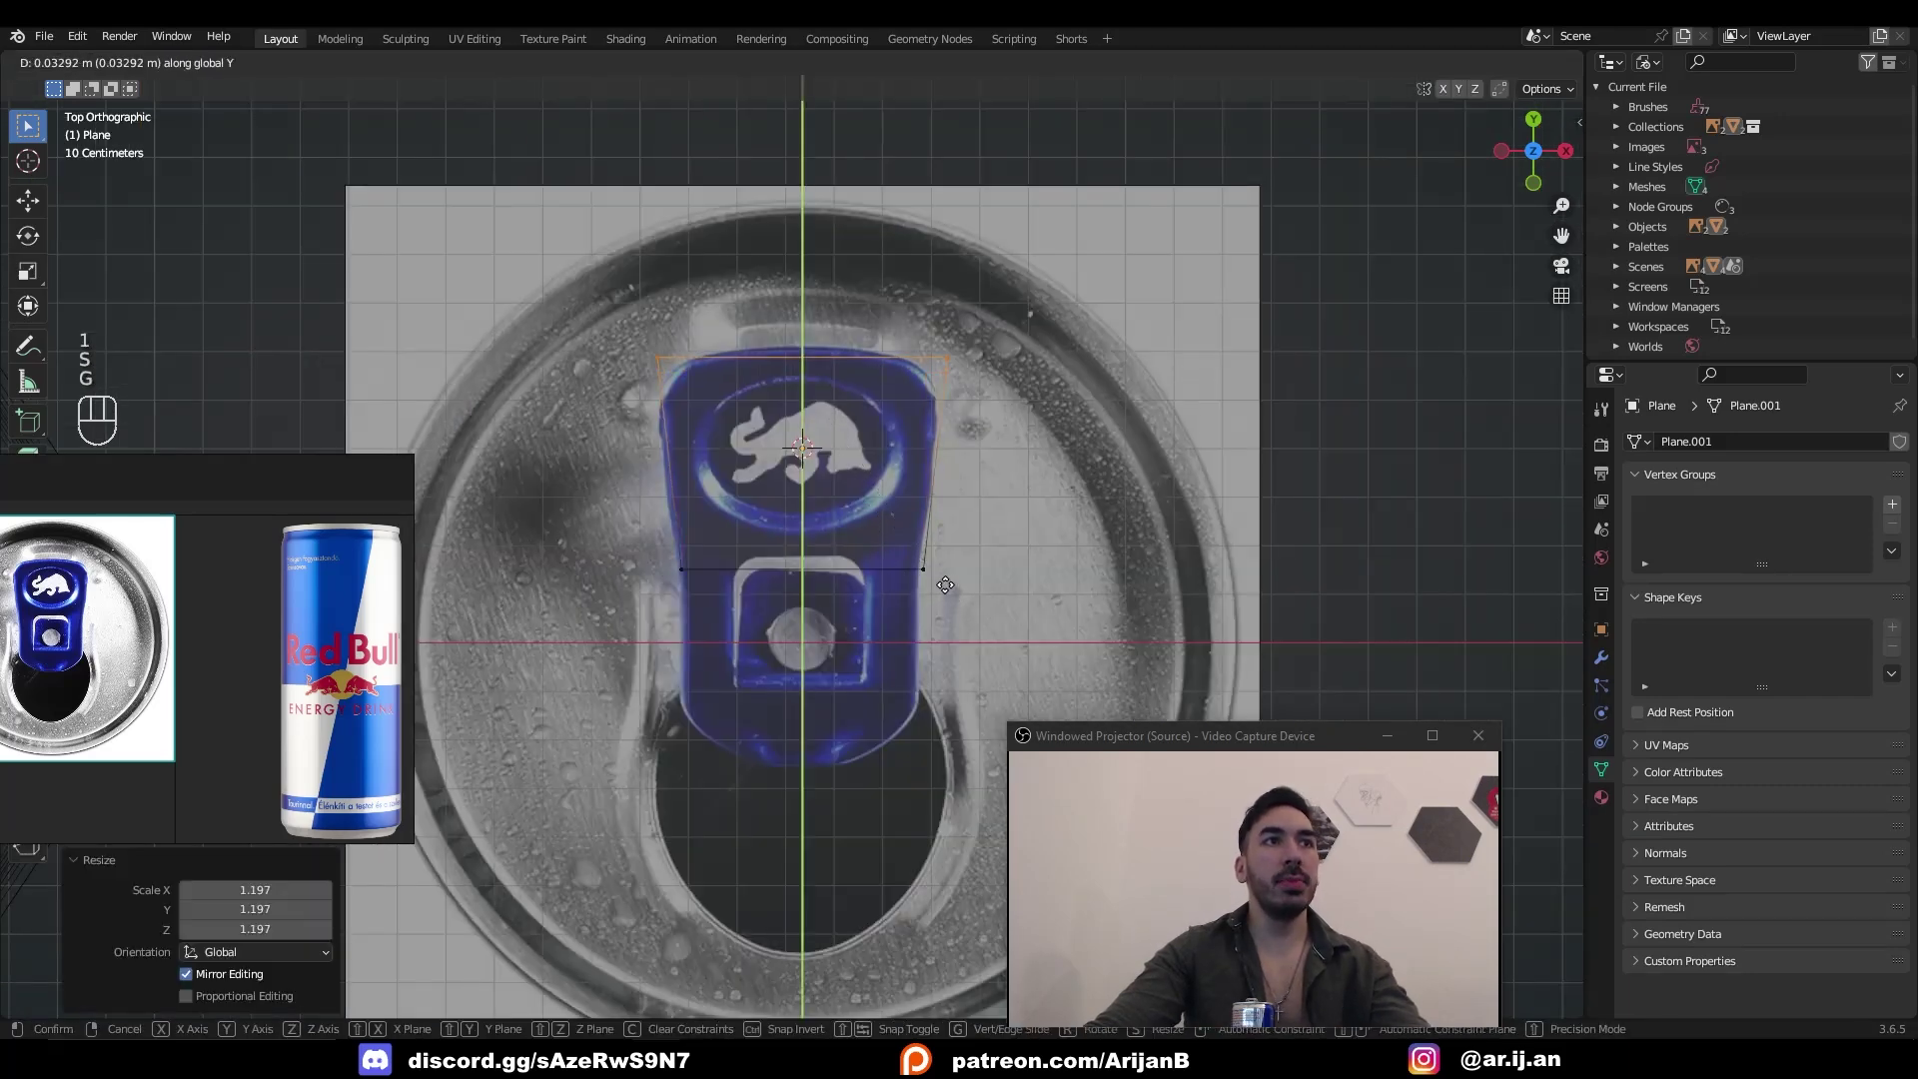
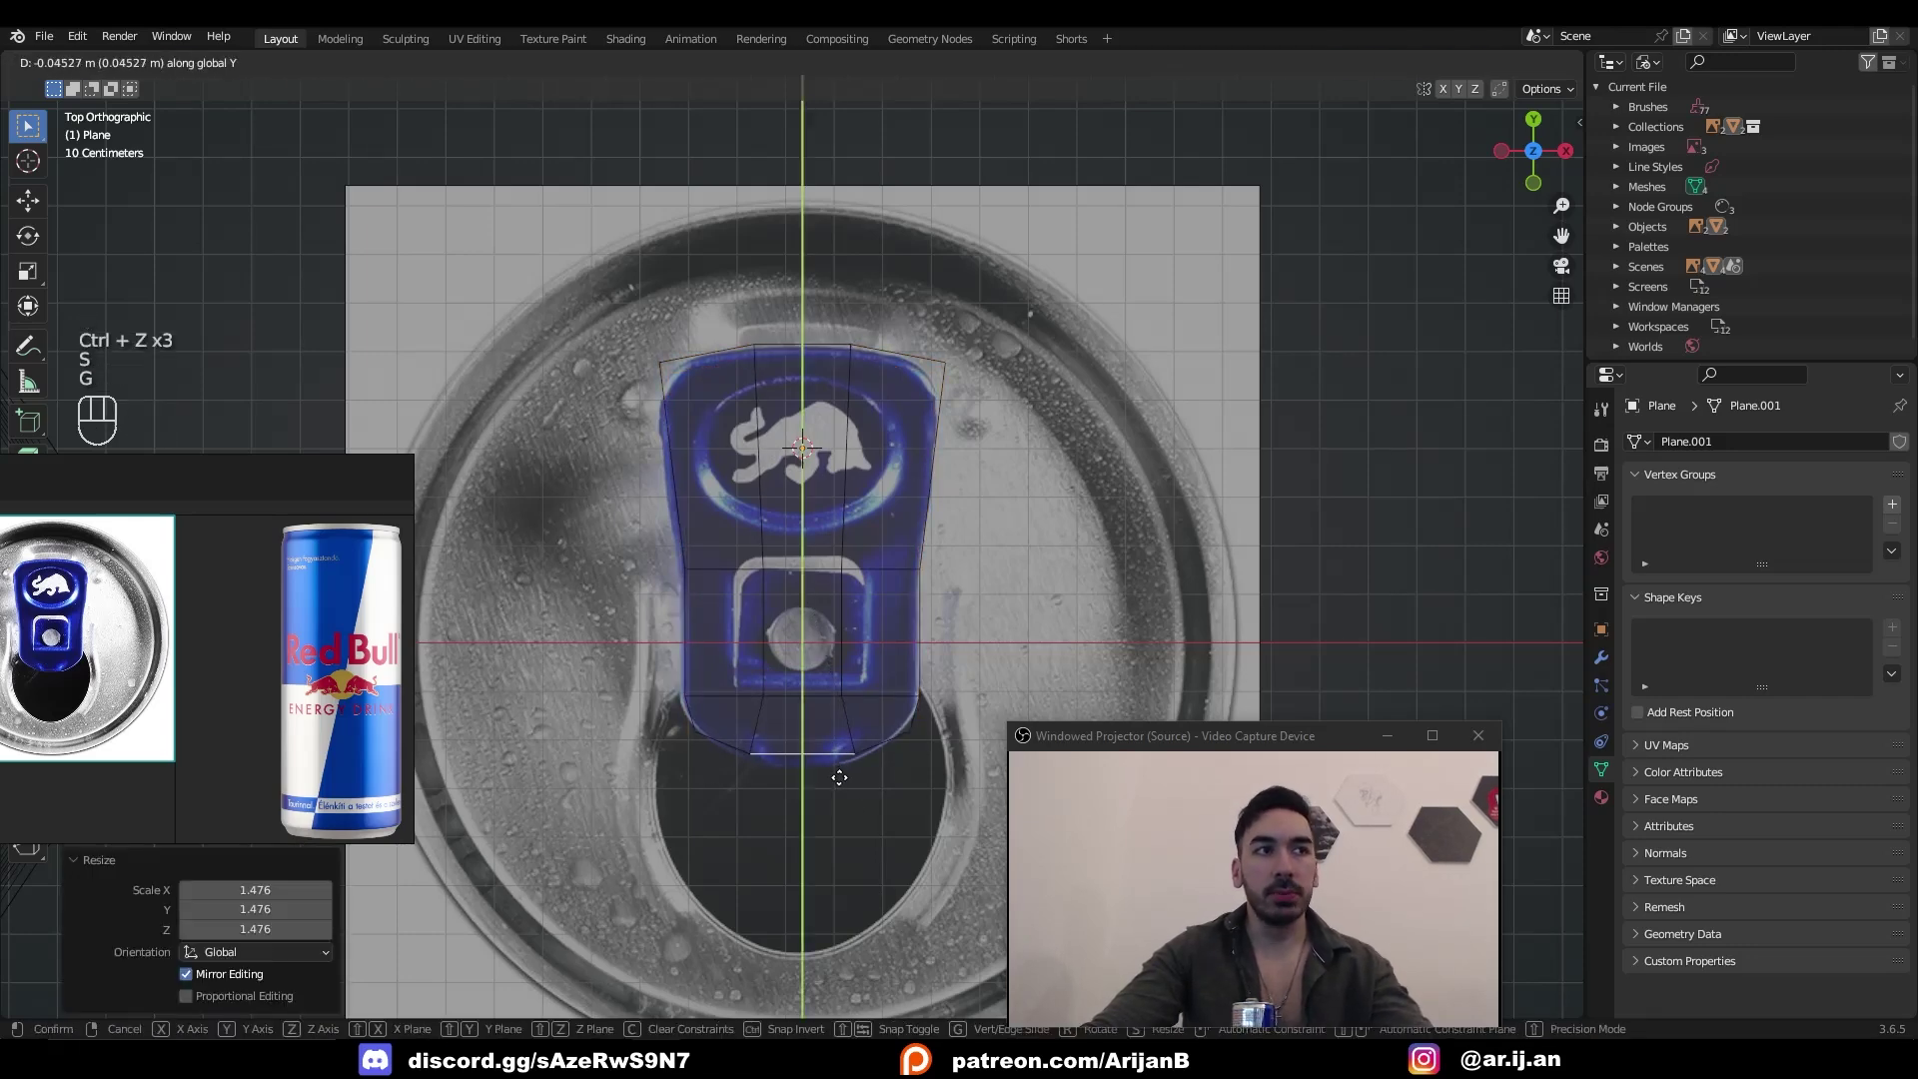
key(1)
key(Tab)
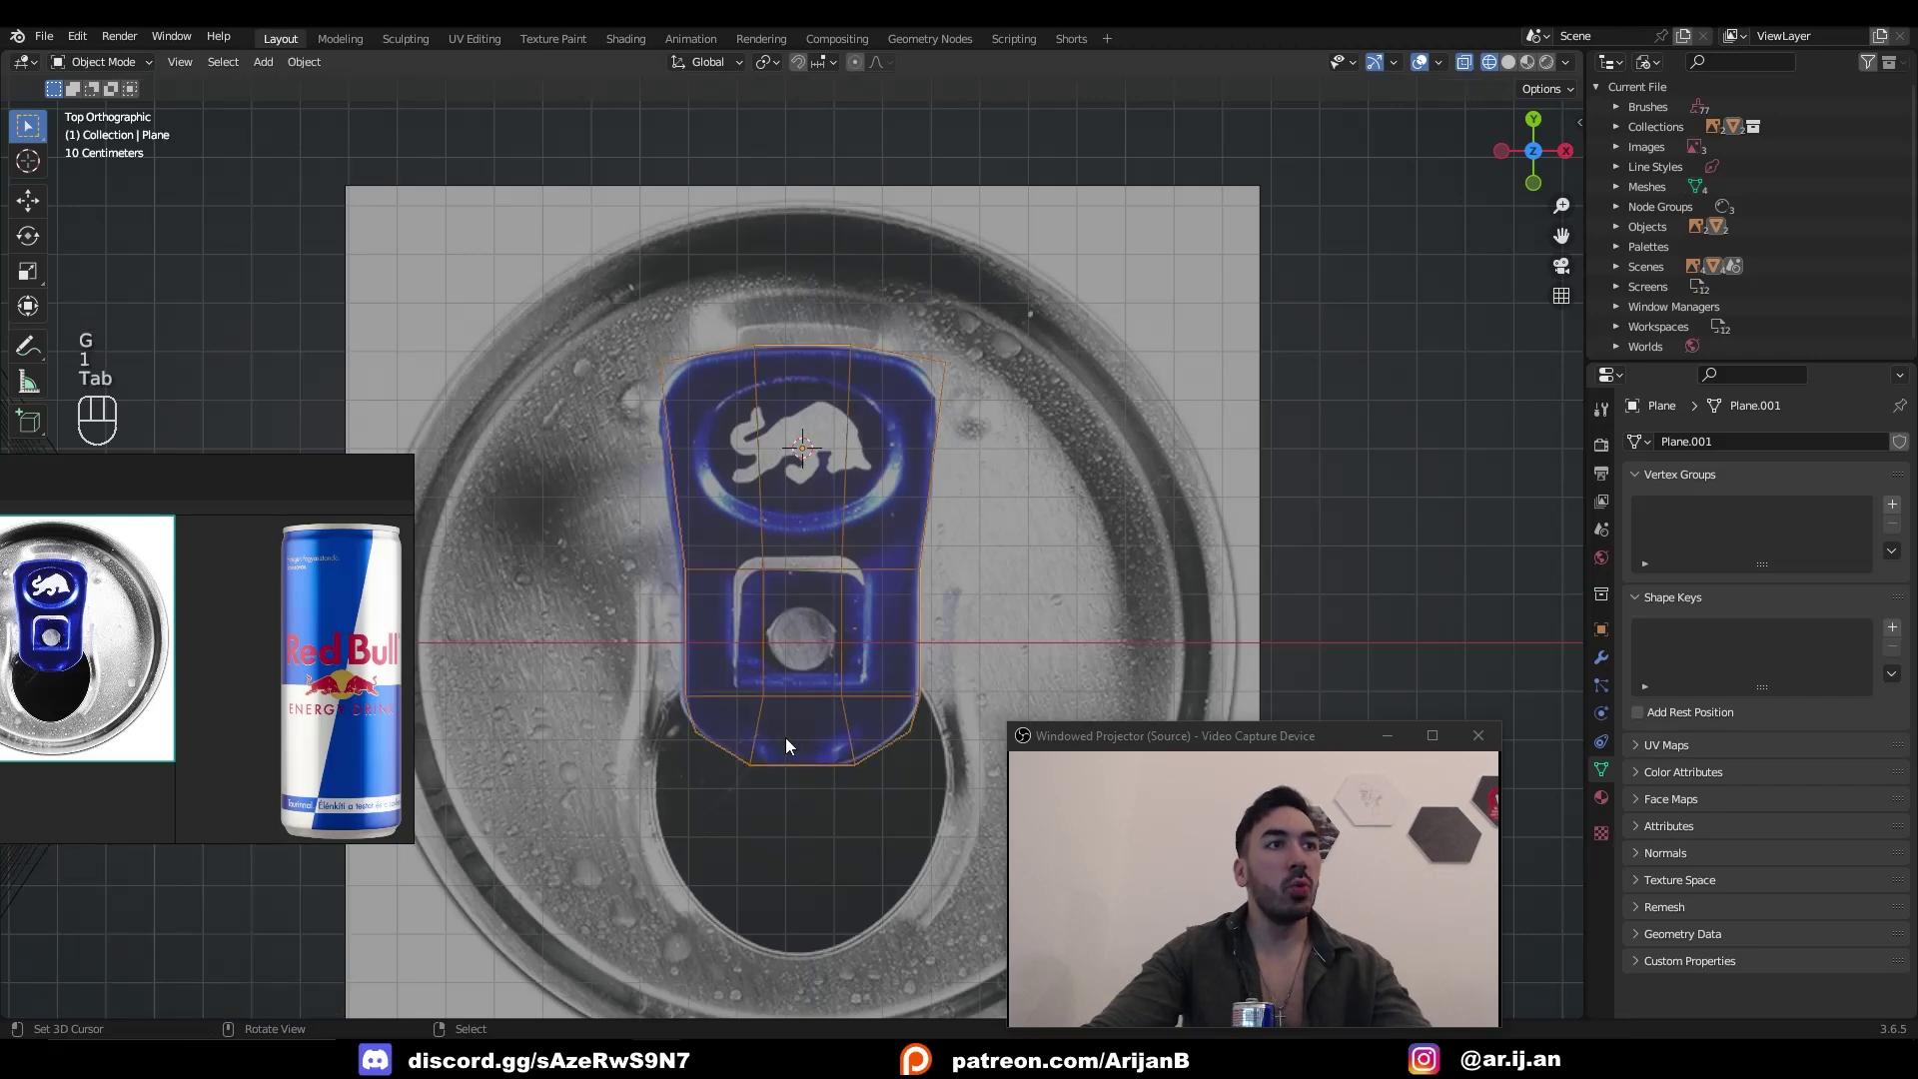
- Add a level-2 Subdivision Surface to the tab and adjust vertices to smooth its outline
key(z)
key(Tab)
key(g)
key(Tab)
key(ctrl+1)
key(ctrl+2)
key(Tab)
key(2)
click(830, 745)
key(g)
- Cut the round logo and square holes and inset faces to form the ring around the bull emblem
key(Tab)
key(Tab)
key(1)
click(671, 684)
key(ctrl+r)
key(s)
key(Tab)
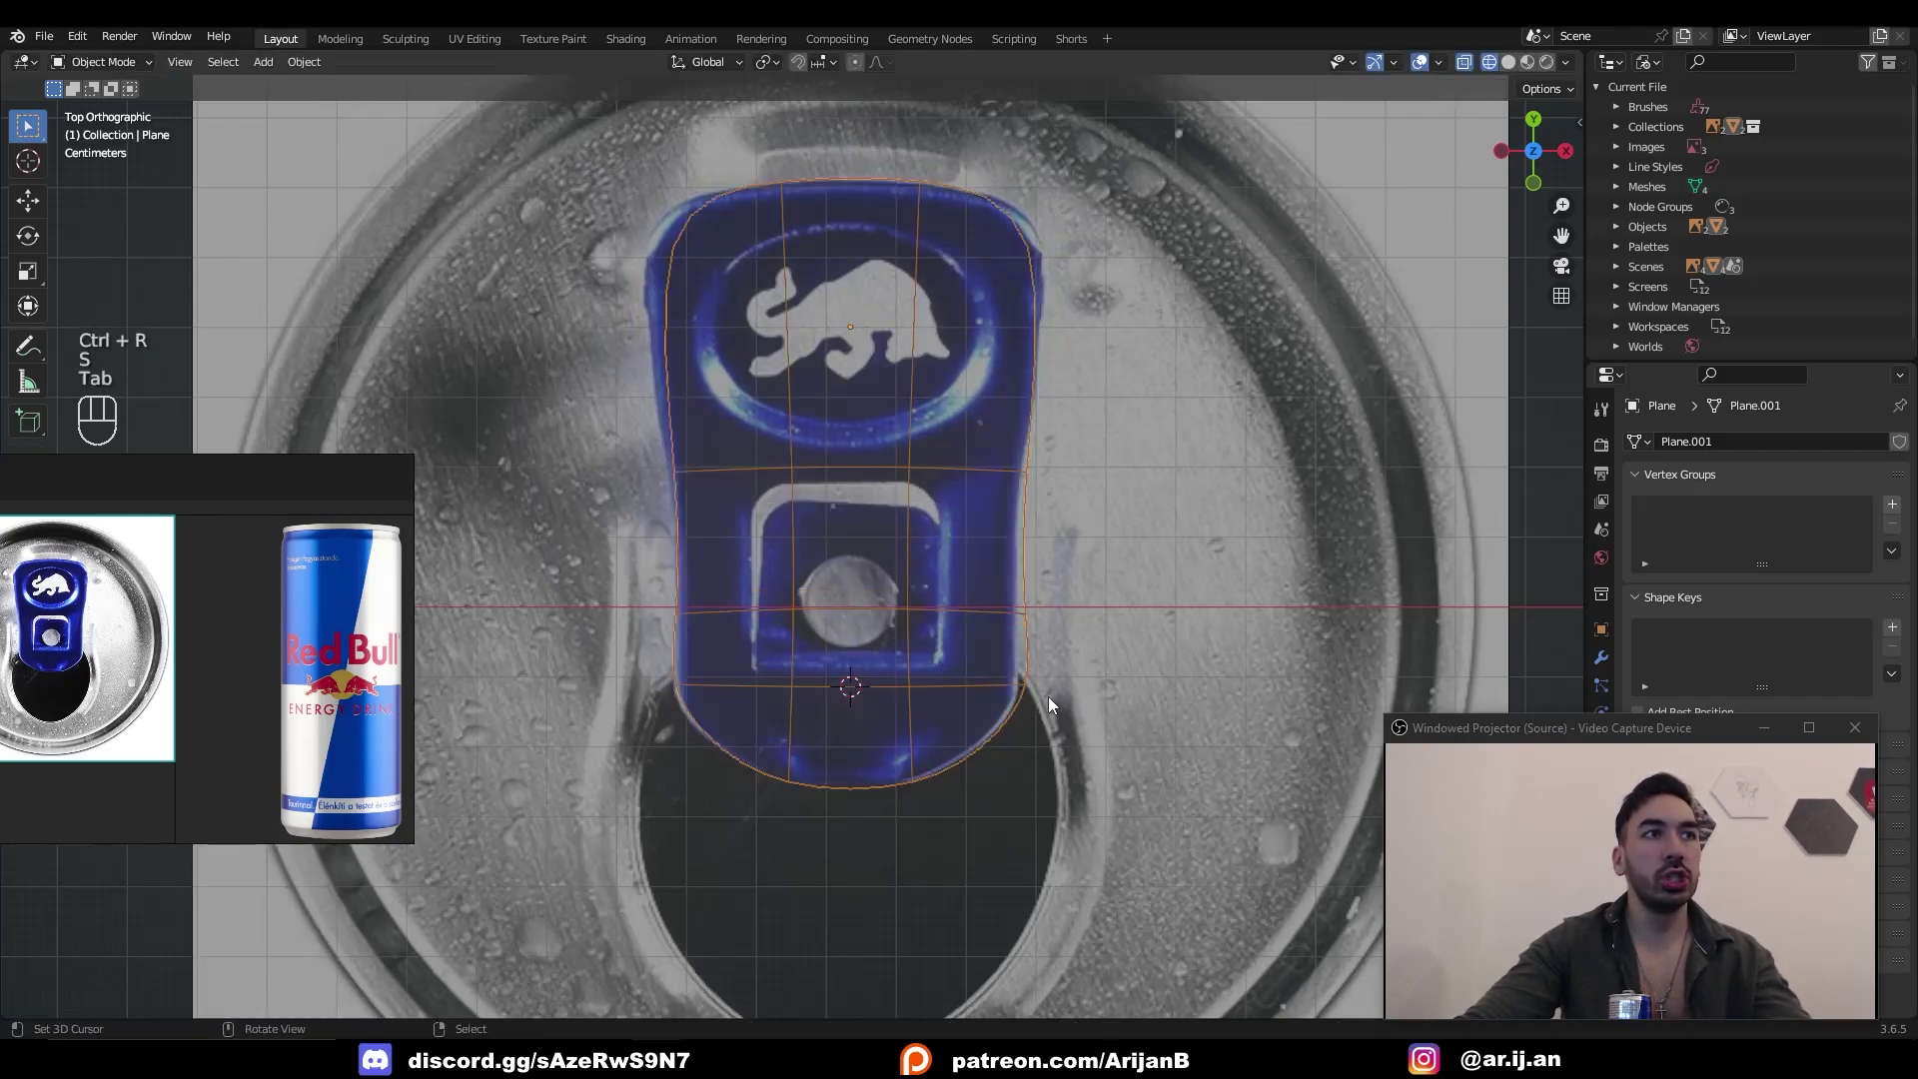
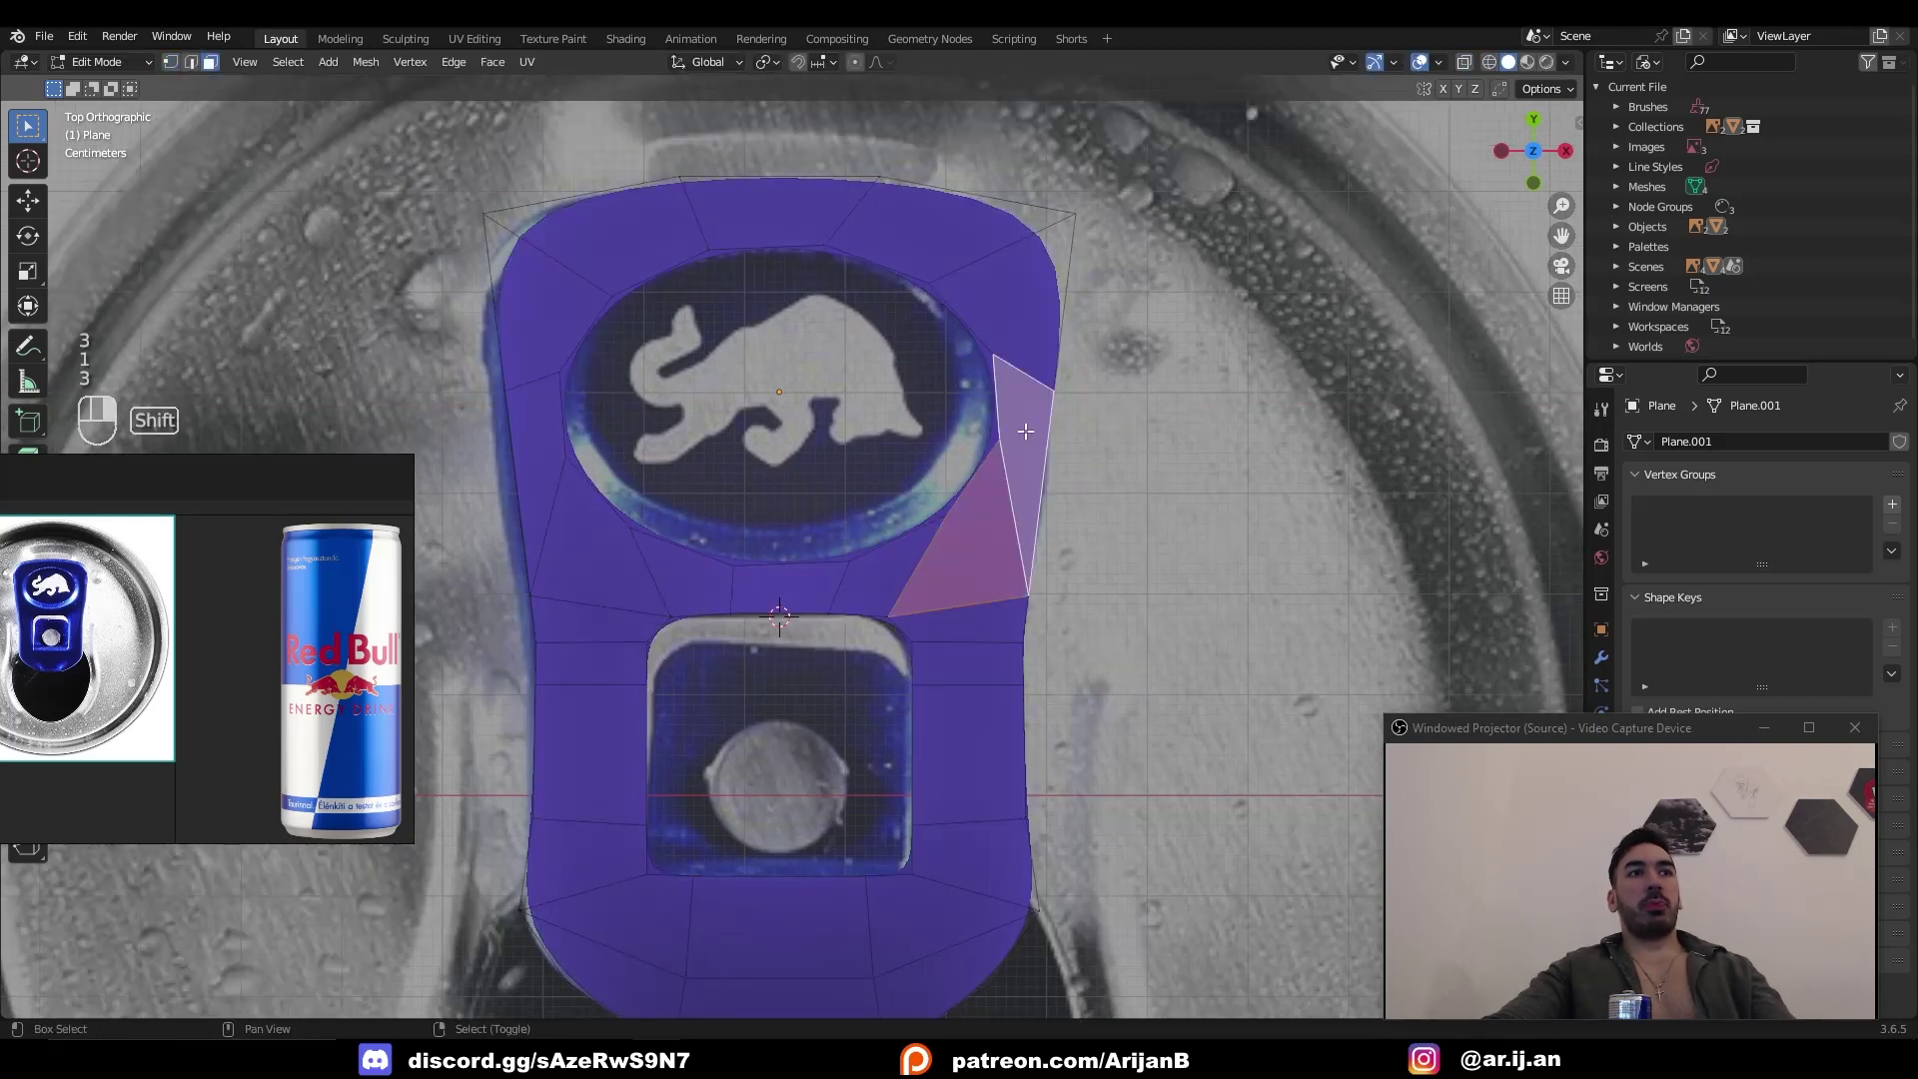
click(577, 498)
click(537, 457)
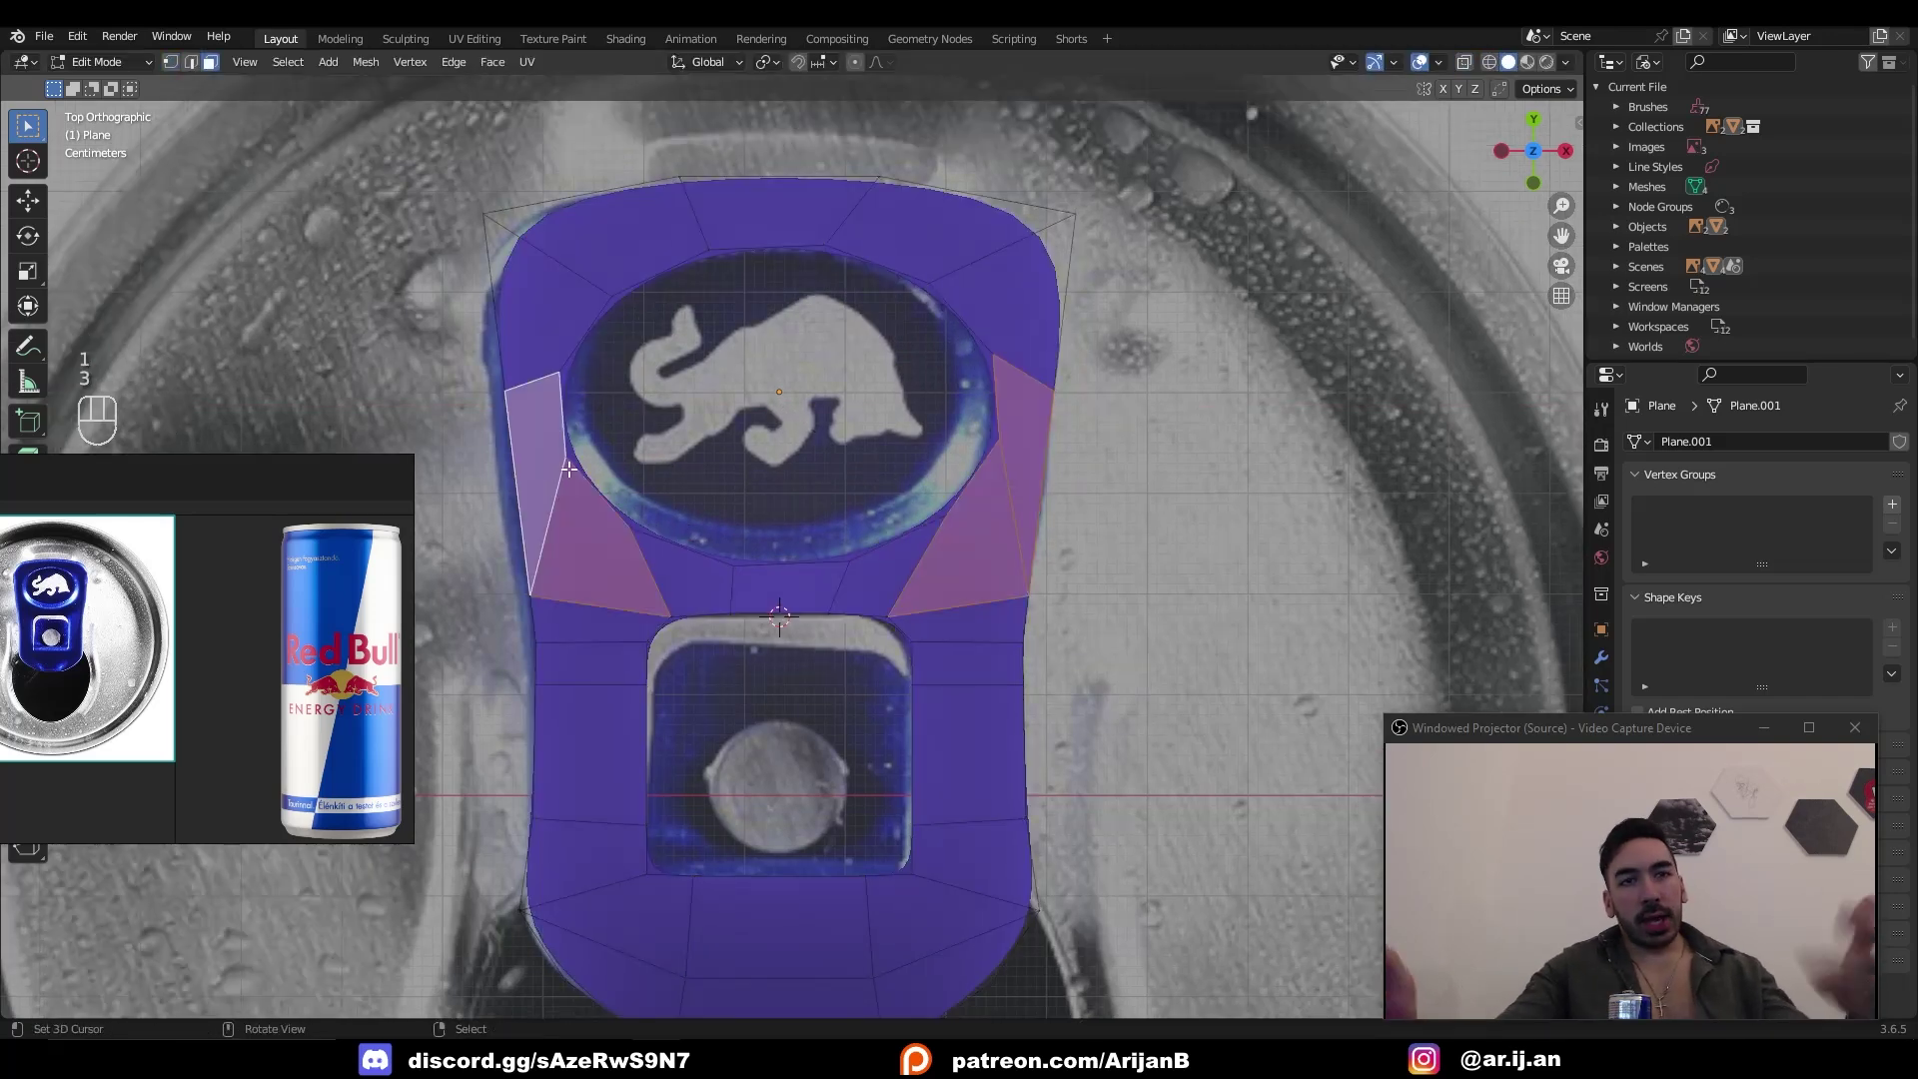